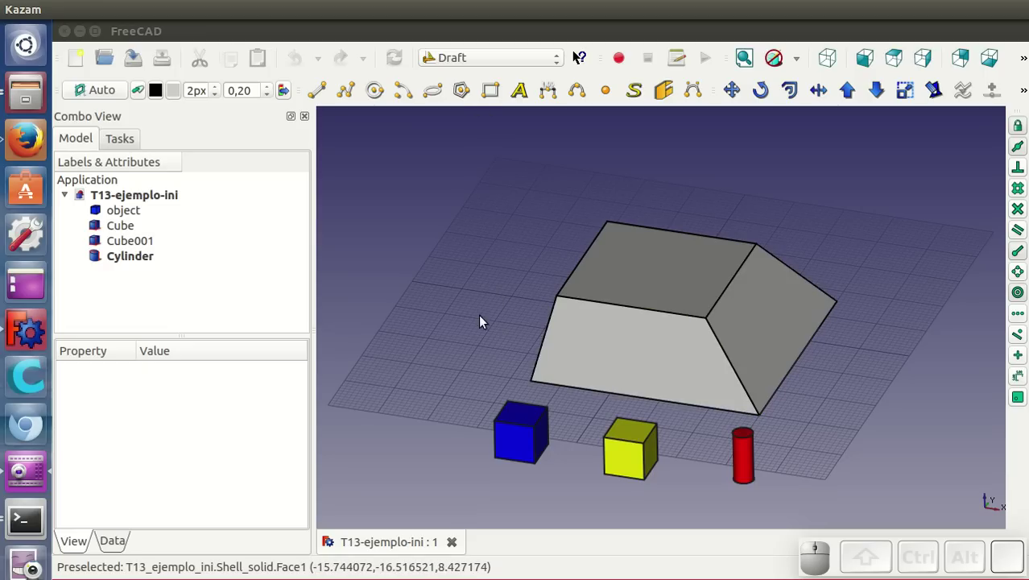
Orbit the view around the solid, cubes and cylinder to look over the scene.
drag(501, 350, 473, 332)
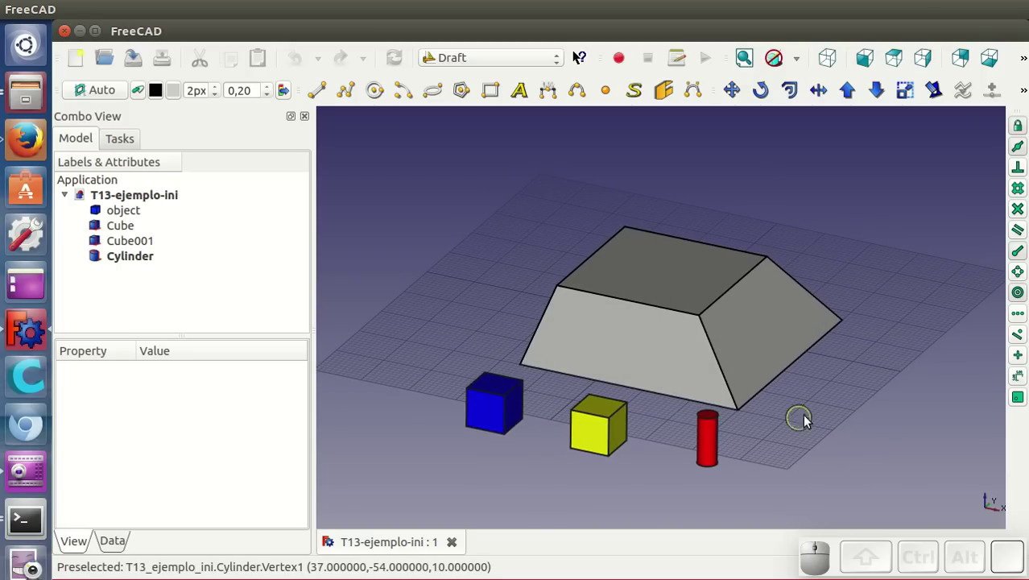
drag(769, 443, 566, 440)
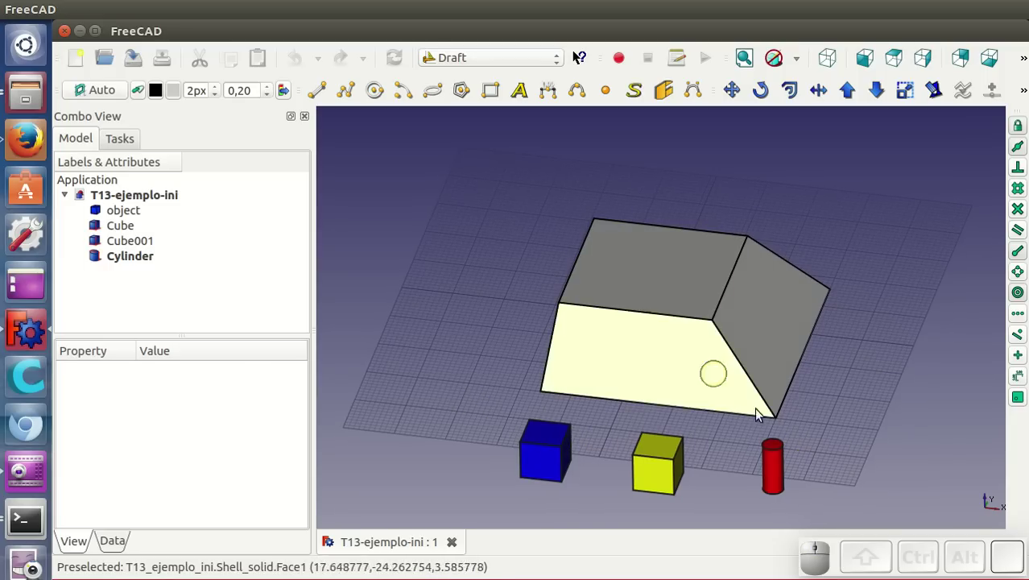
drag(819, 453, 783, 412)
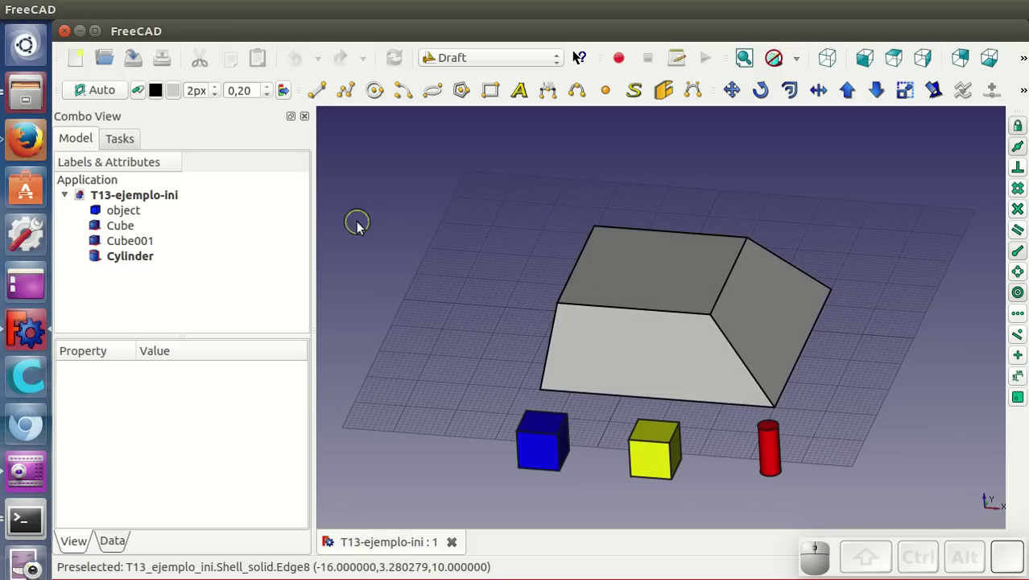
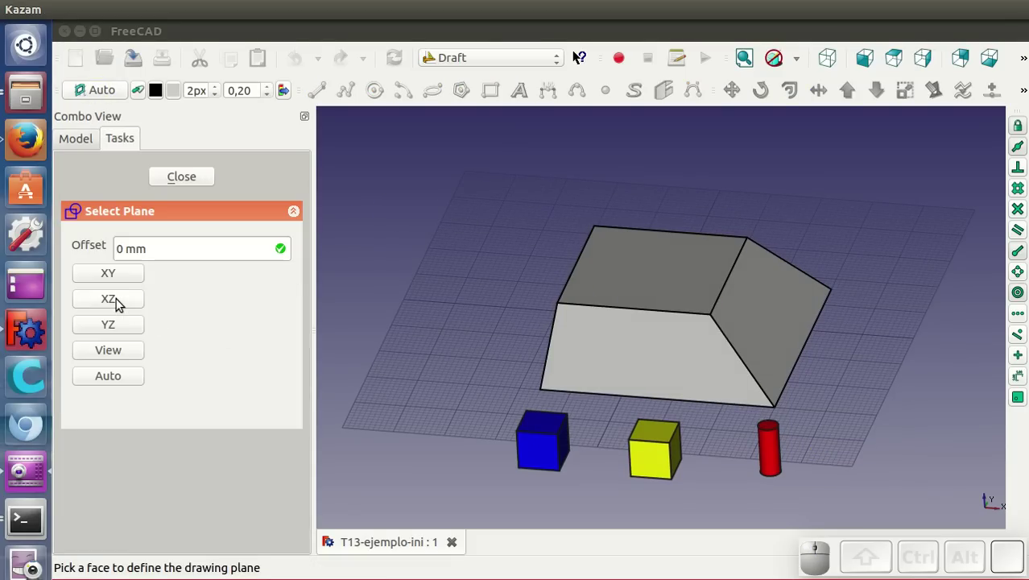
Try the front (XZ) plane, then set the Draft working plane to the top (XY) plane.
click(120, 302)
drag(823, 371, 348, 344)
click(108, 96)
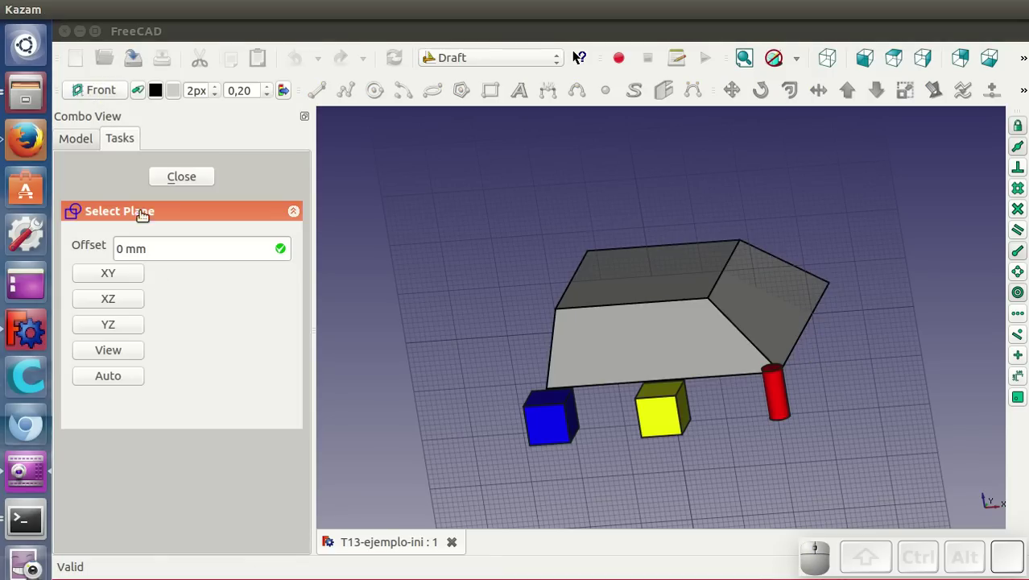
click(124, 273)
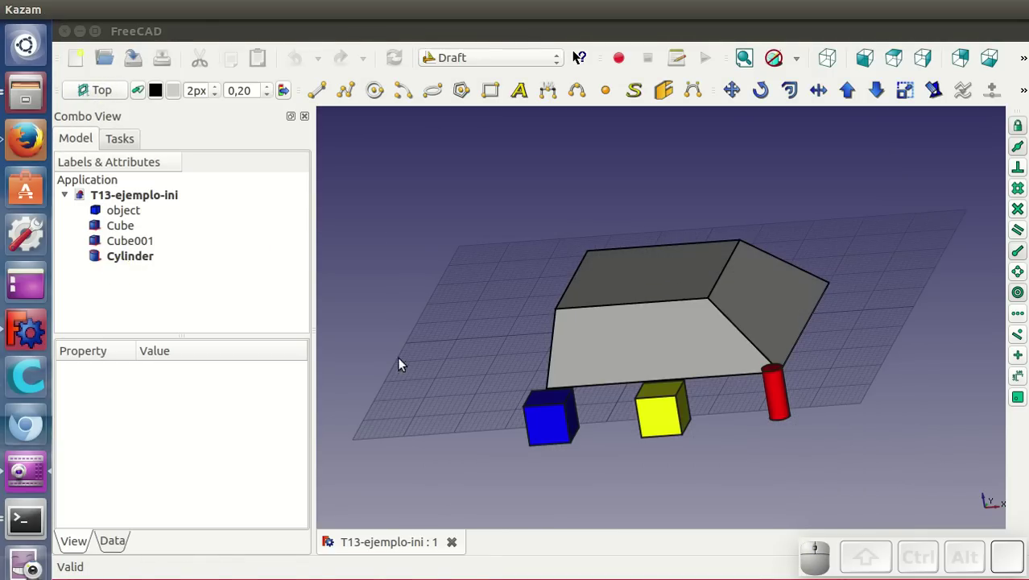
drag(862, 375, 861, 390)
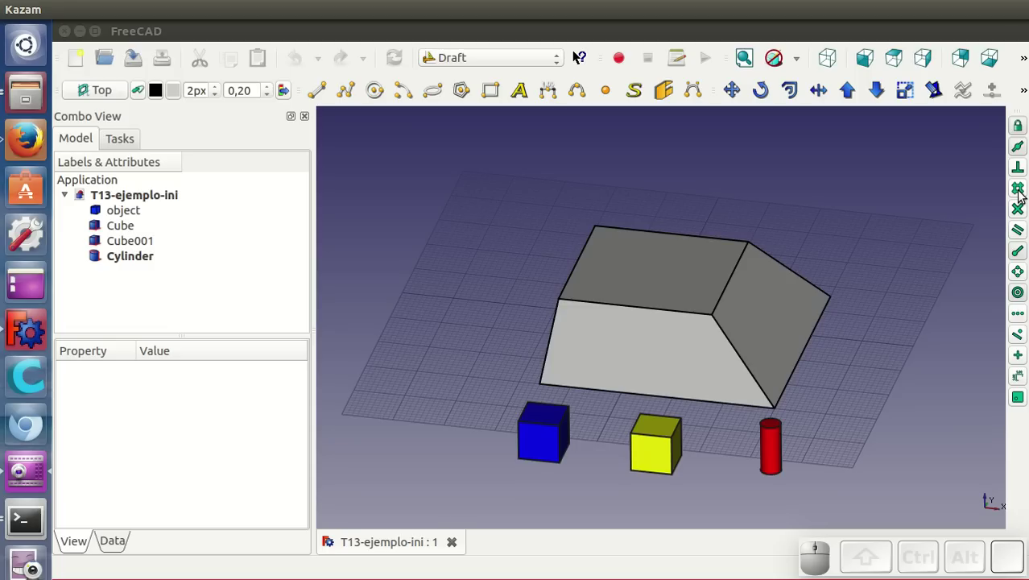
Draw the first Draft line from the solid's edge midpoint out onto the ground grid.
click(1021, 196)
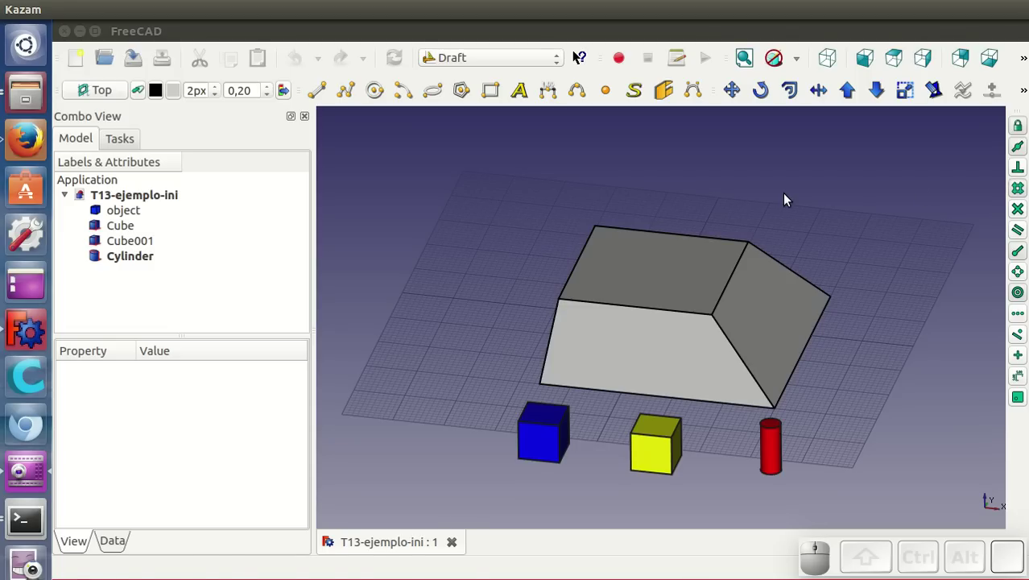
drag(838, 405, 904, 388)
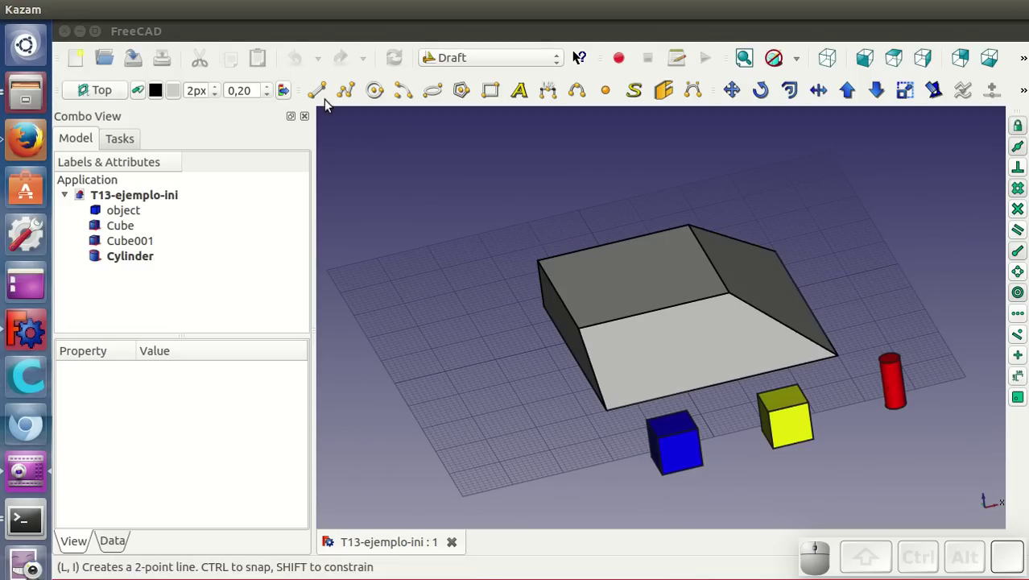
click(322, 99)
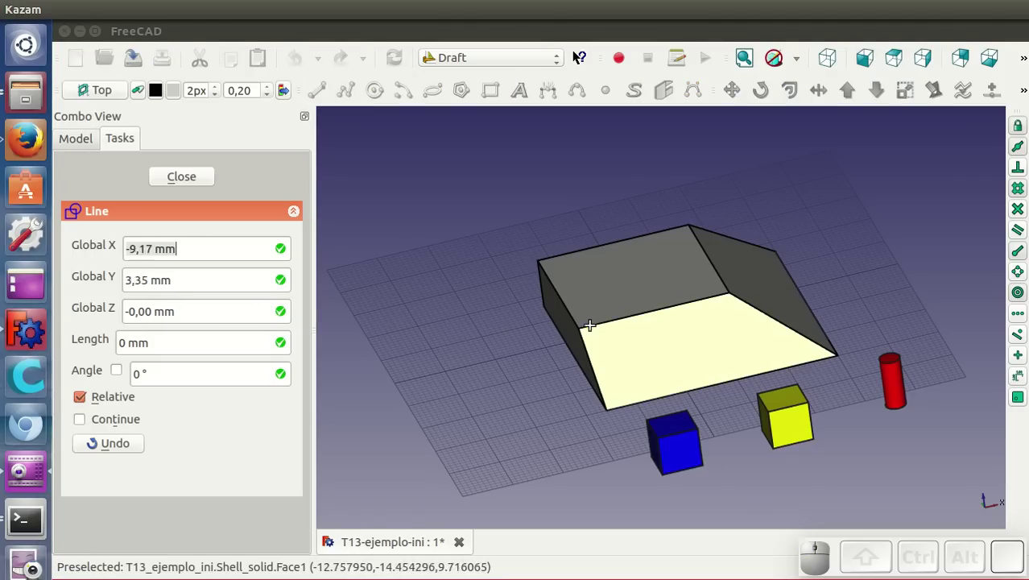
click(595, 329)
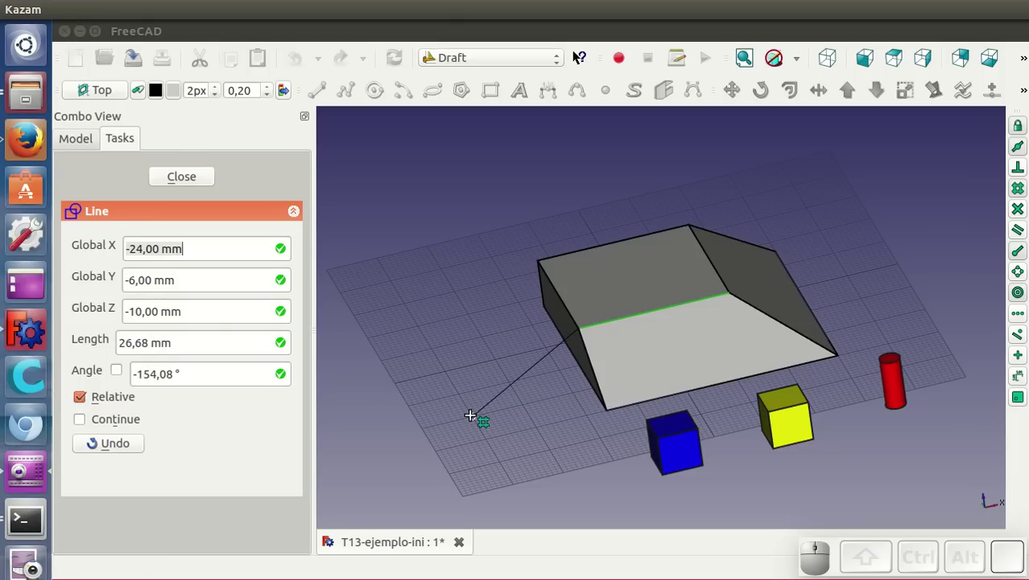
click(473, 420)
click(322, 98)
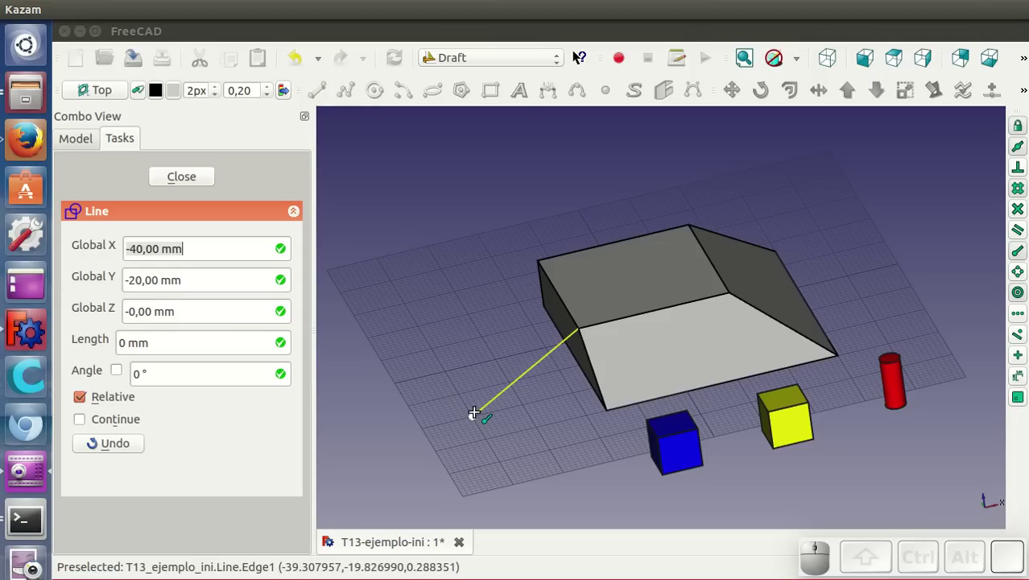
Draw the second and third lines (Line001, Line002) on the grid and inspect them.
click(478, 415)
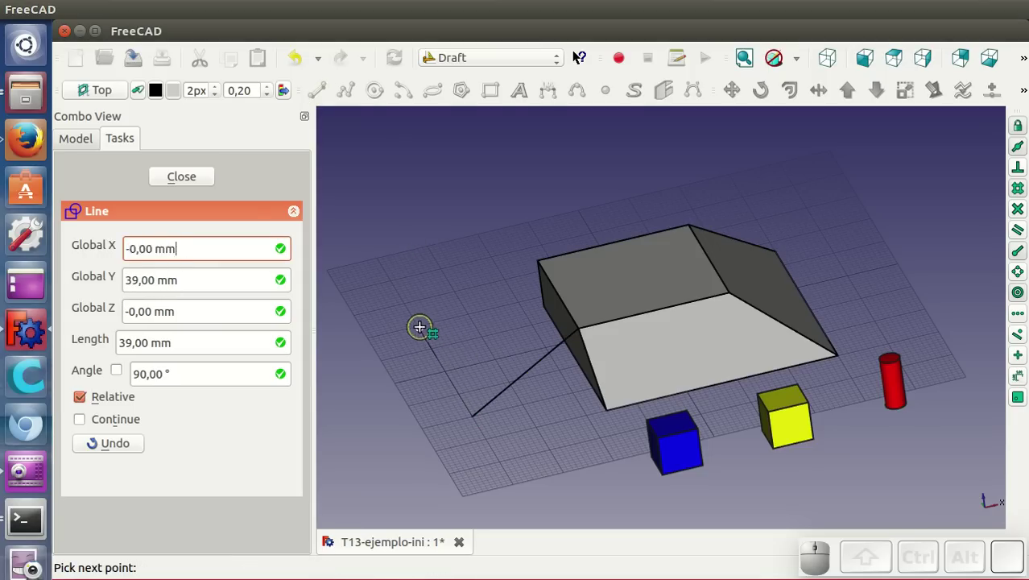
click(421, 333)
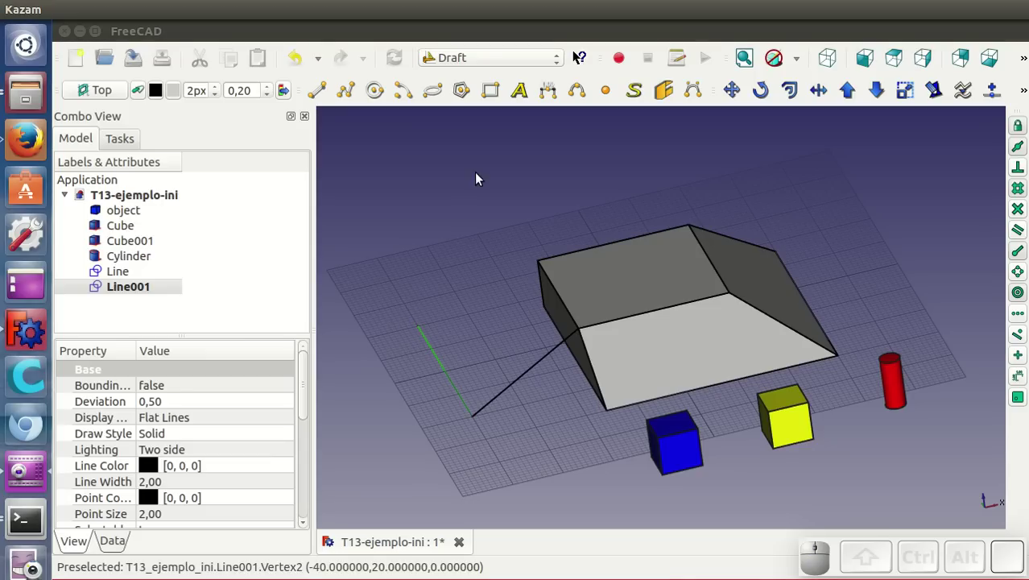
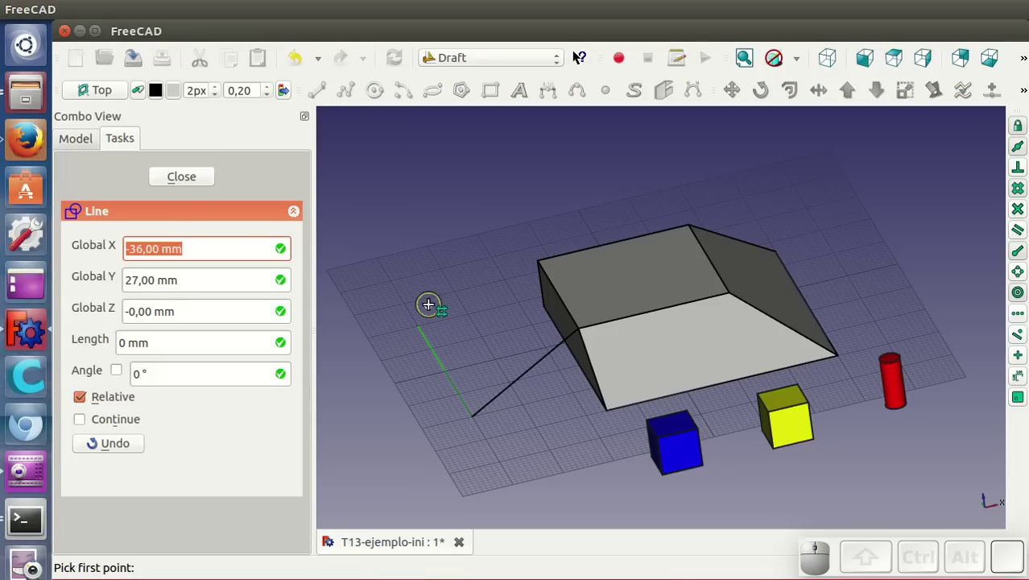
click(433, 305)
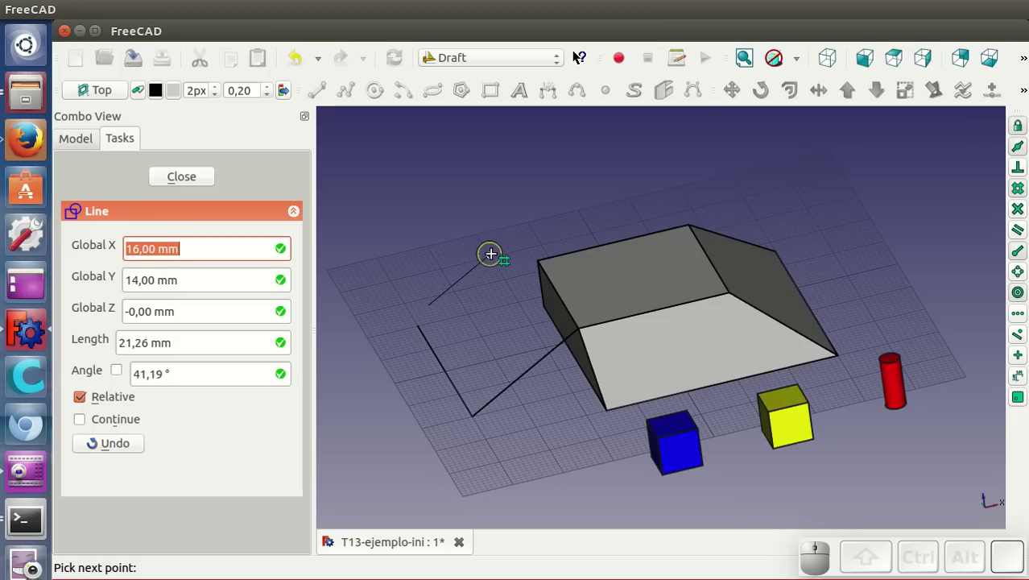
click(494, 259)
click(546, 434)
scroll(down, 3)
drag(612, 431, 612, 433)
scroll(up, 3)
drag(763, 487, 657, 436)
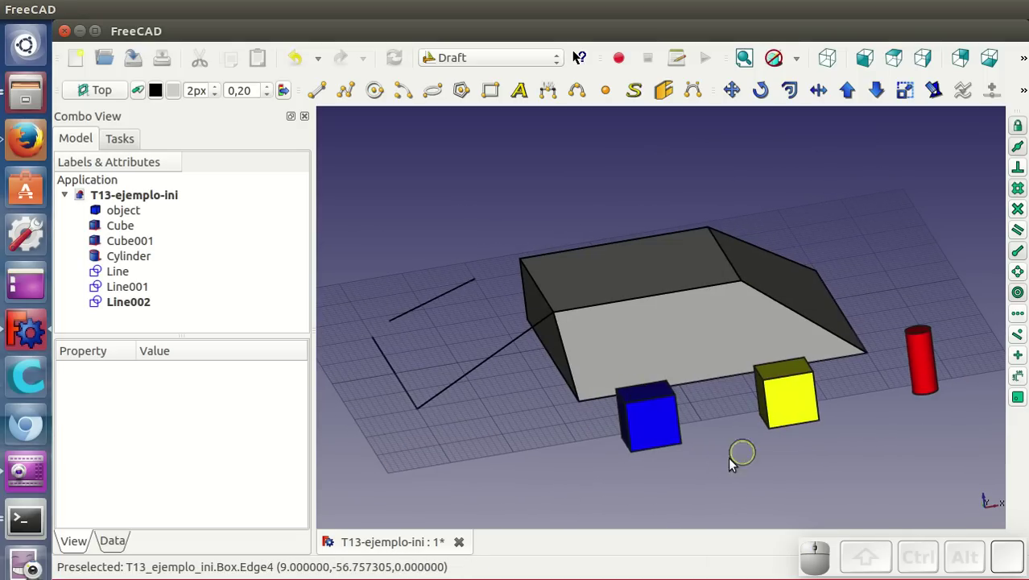
Select the blue cube and pick its bottom corner as the Move base point.
click(656, 417)
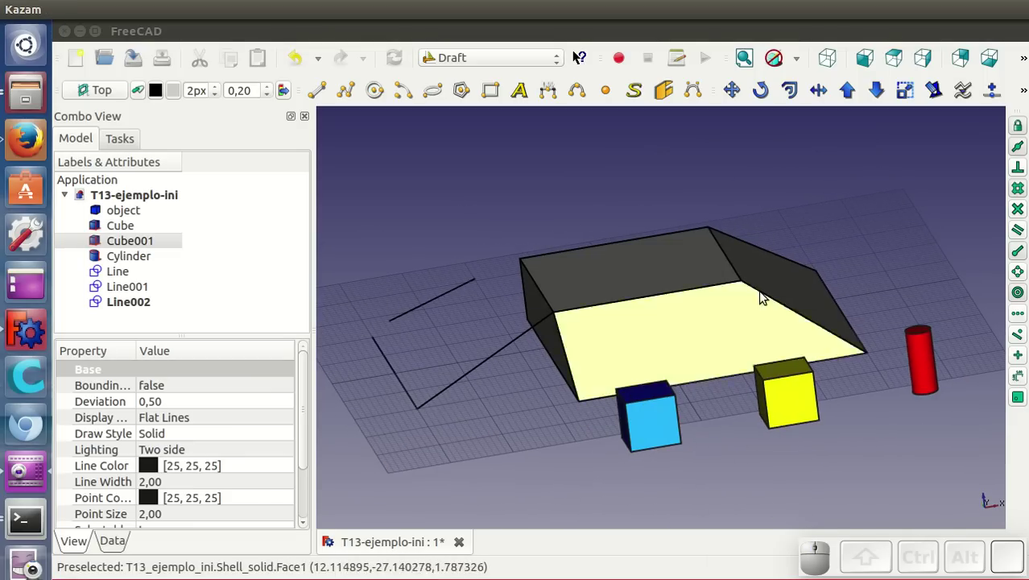
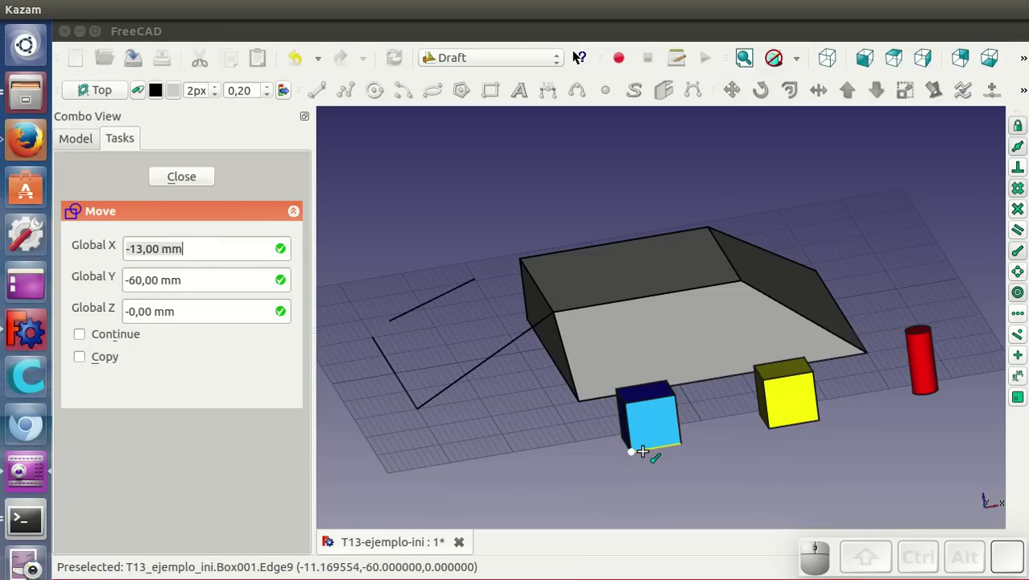
click(646, 457)
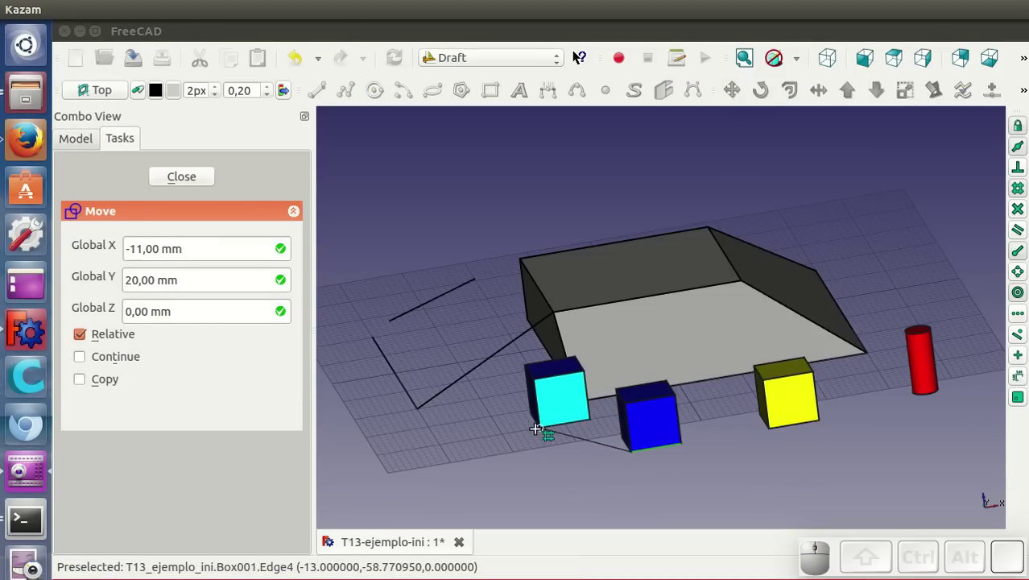
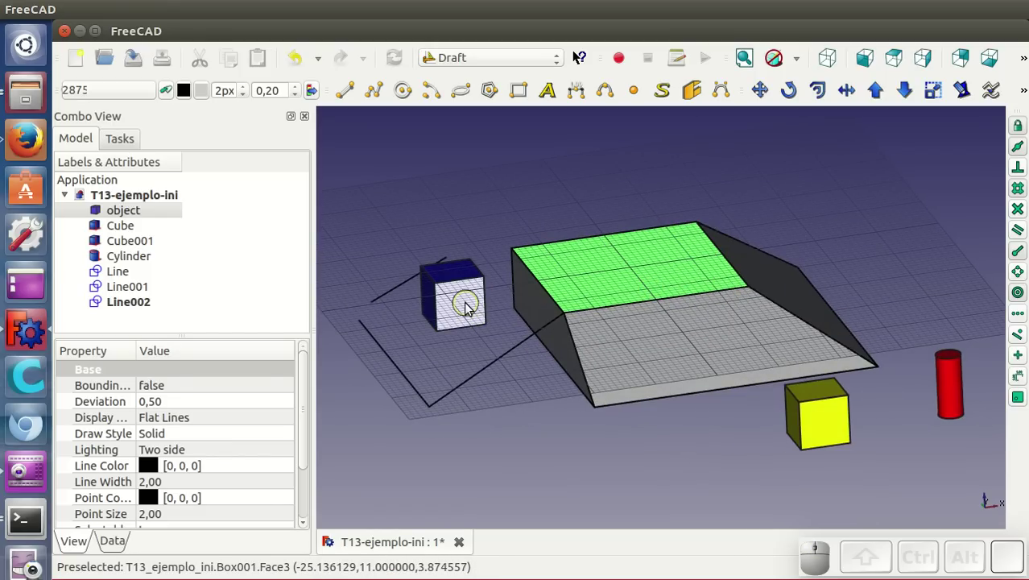
Select Cube001 and start a Draft Move to lift it onto the solid.
click(468, 308)
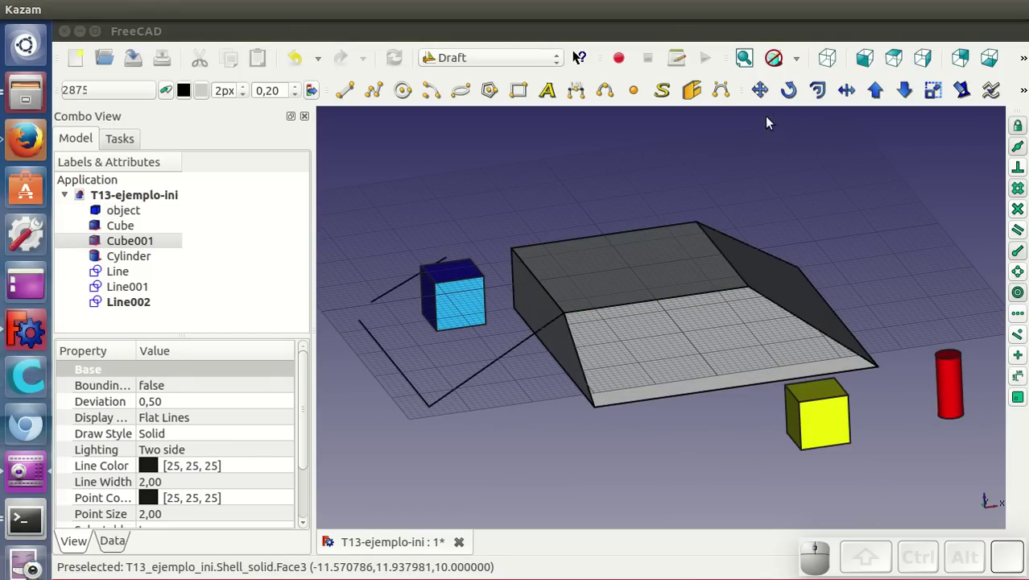
click(764, 100)
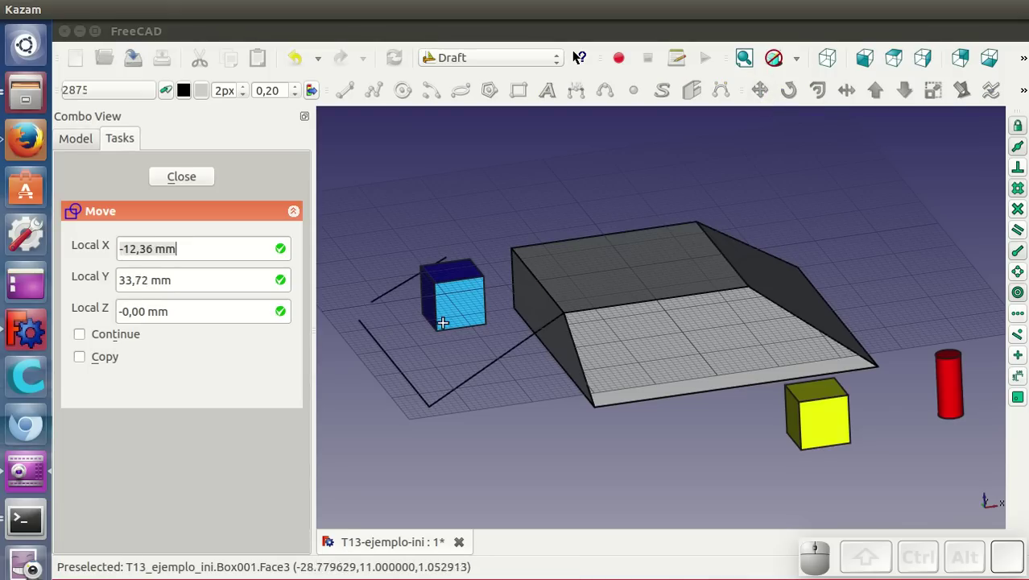
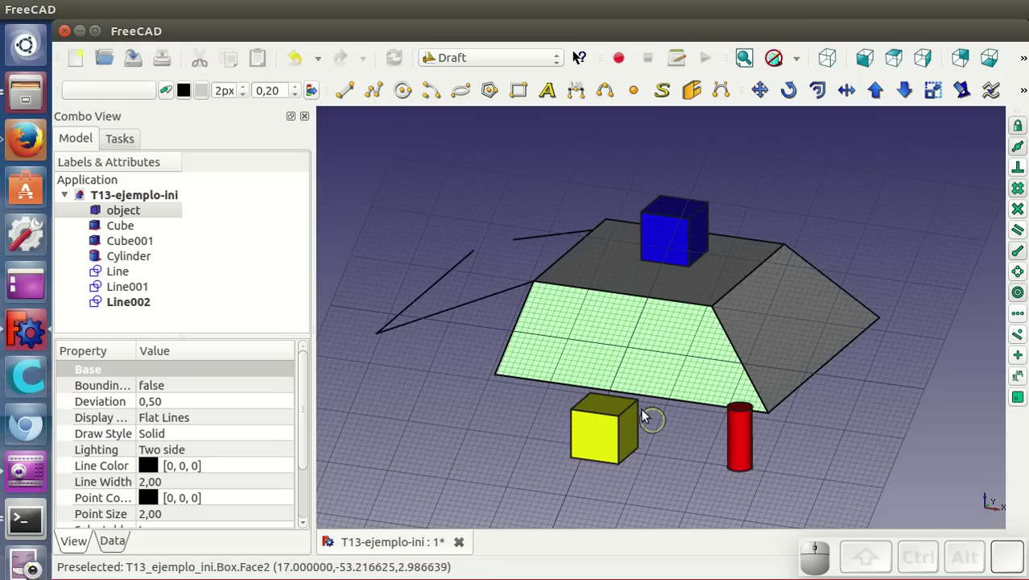
Drop the blue cube onto the flat top face of the trapezoidal solid.
click(717, 287)
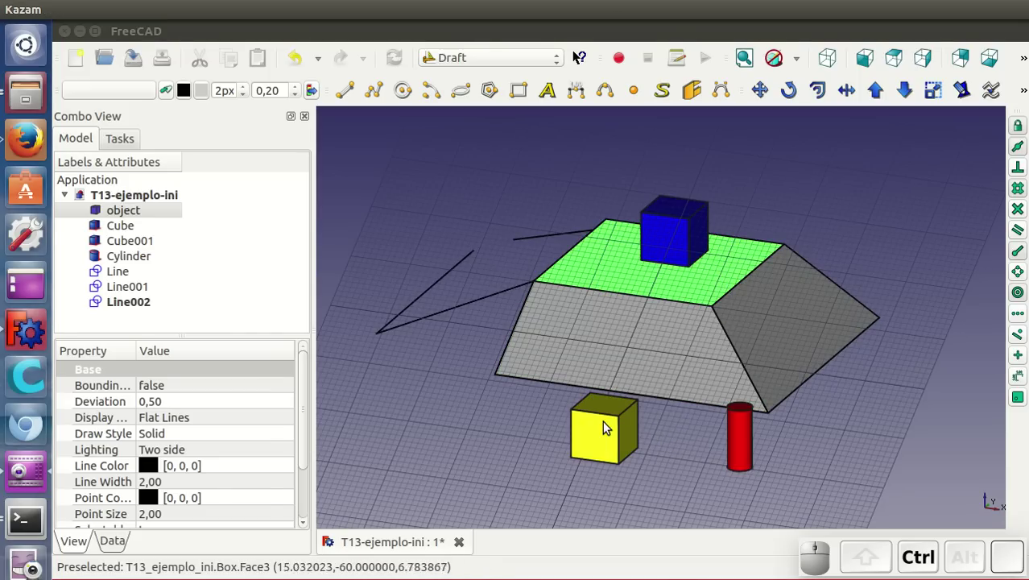
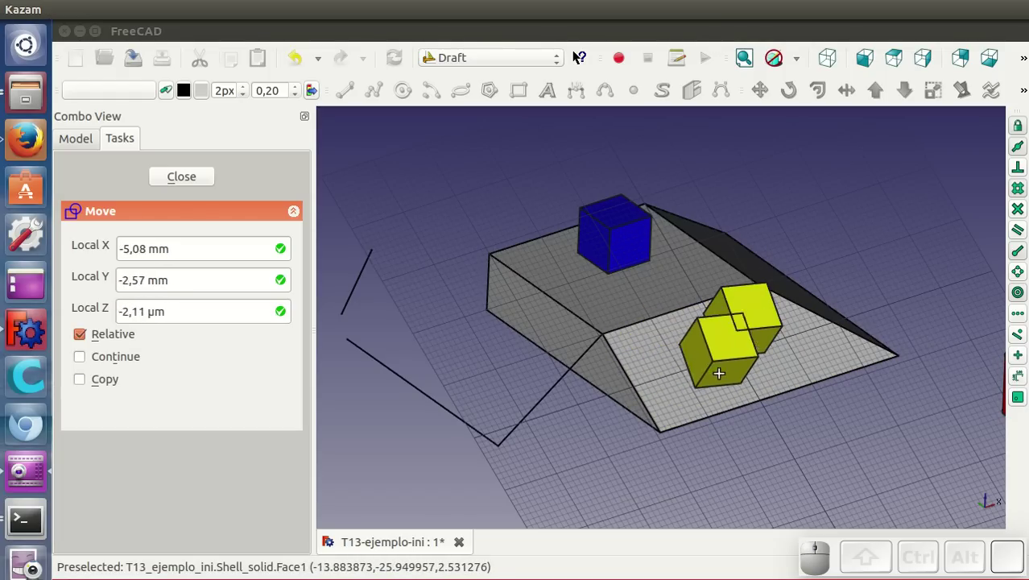
Switch the display to Wireframe and drop the yellow cube on the front sloped face.
click(800, 67)
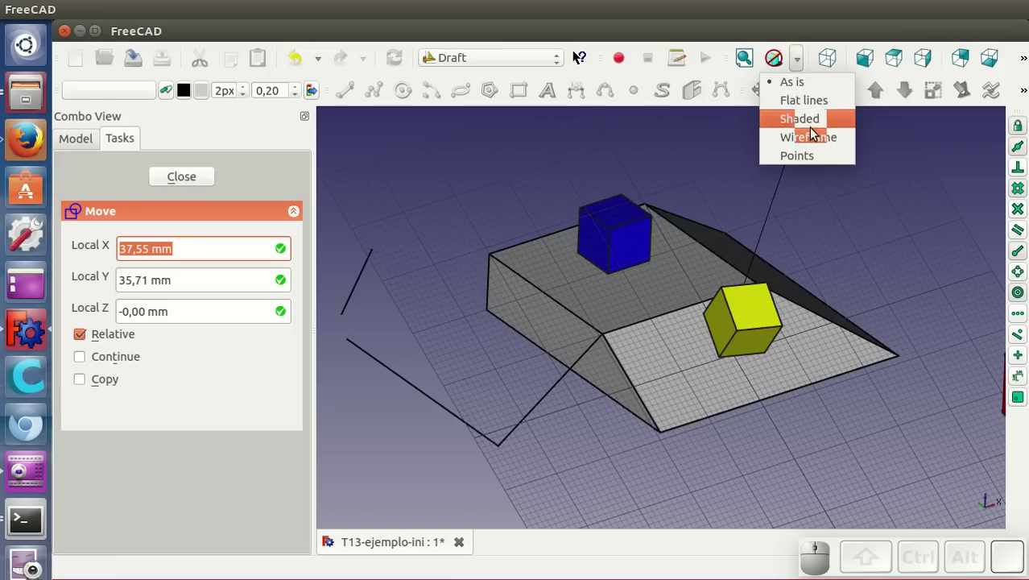
click(815, 135)
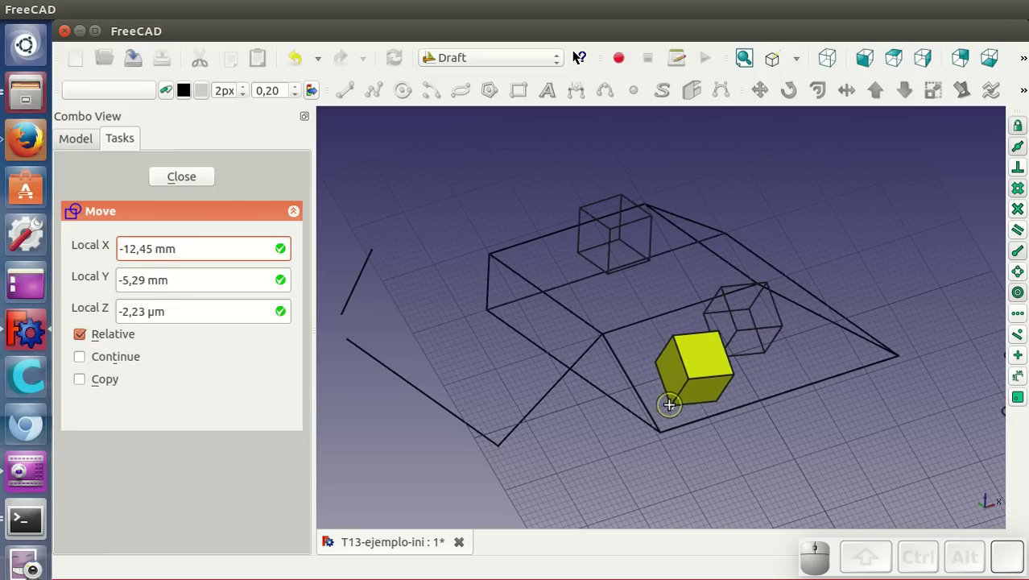
click(676, 399)
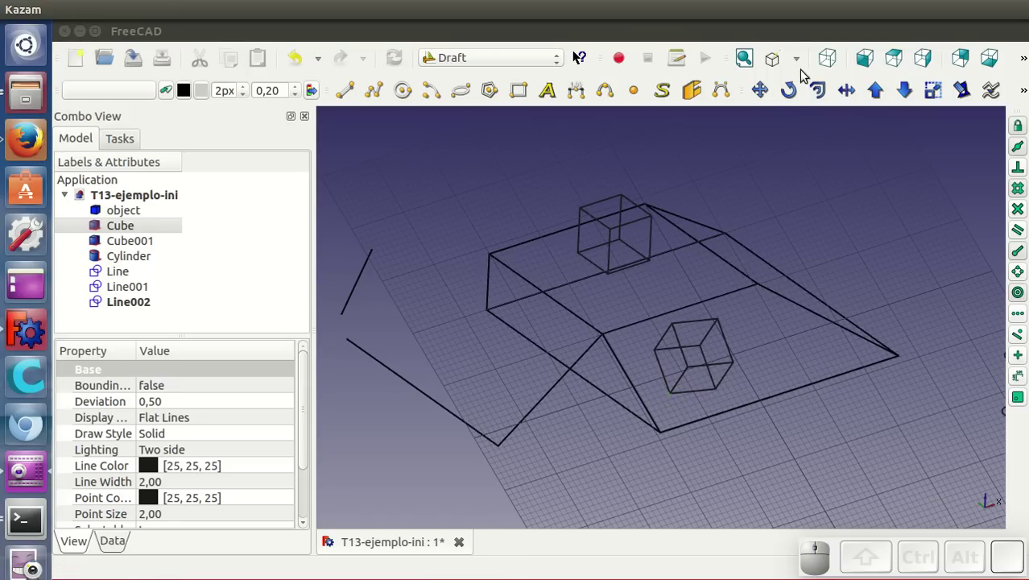
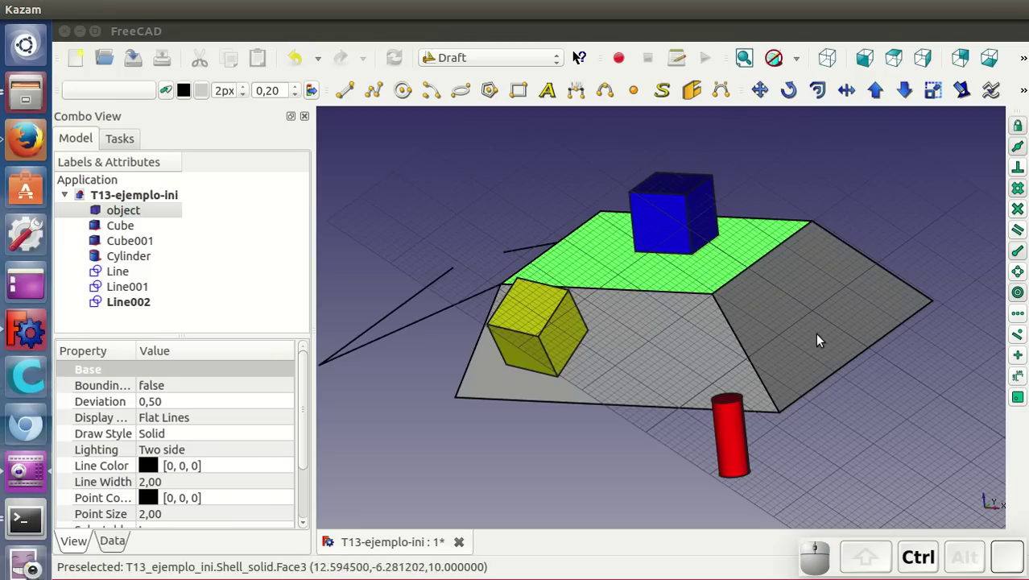
Select the red cylinder and start Edit > Alignment against the trapezoidal solid.
click(738, 460)
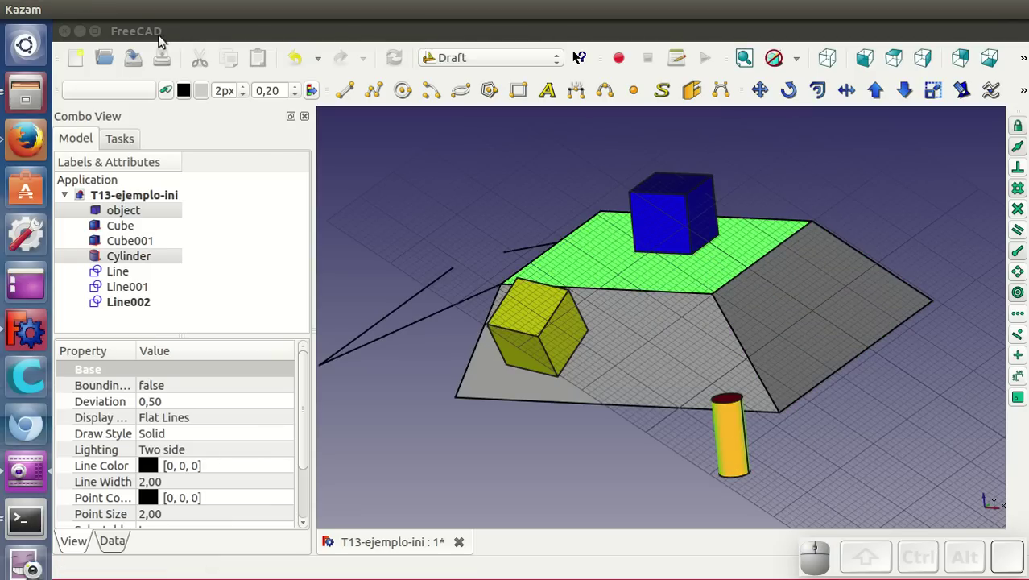
click(160, 31)
click(97, 12)
click(143, 35)
click(72, 12)
click(133, 30)
click(93, 11)
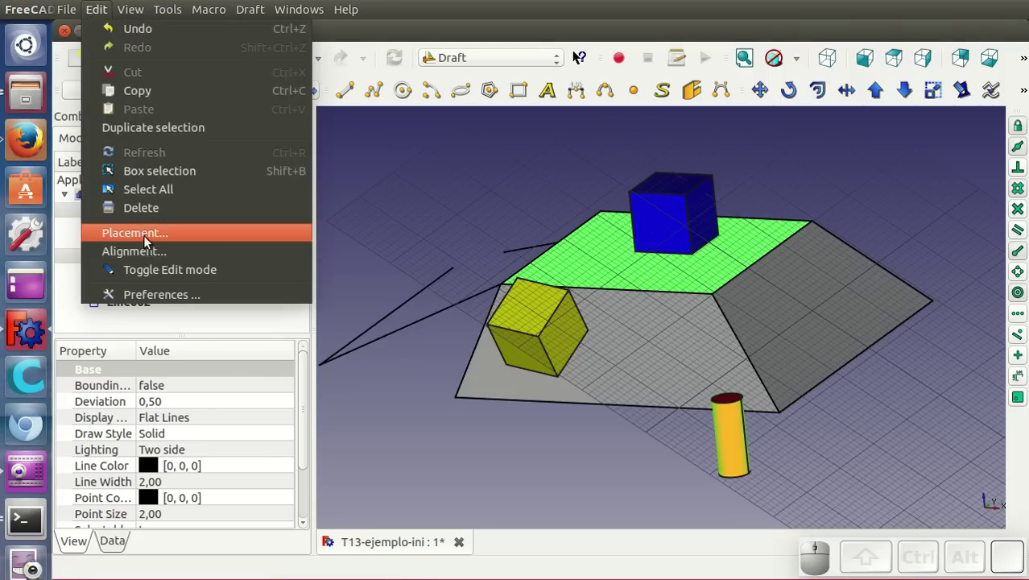
click(149, 253)
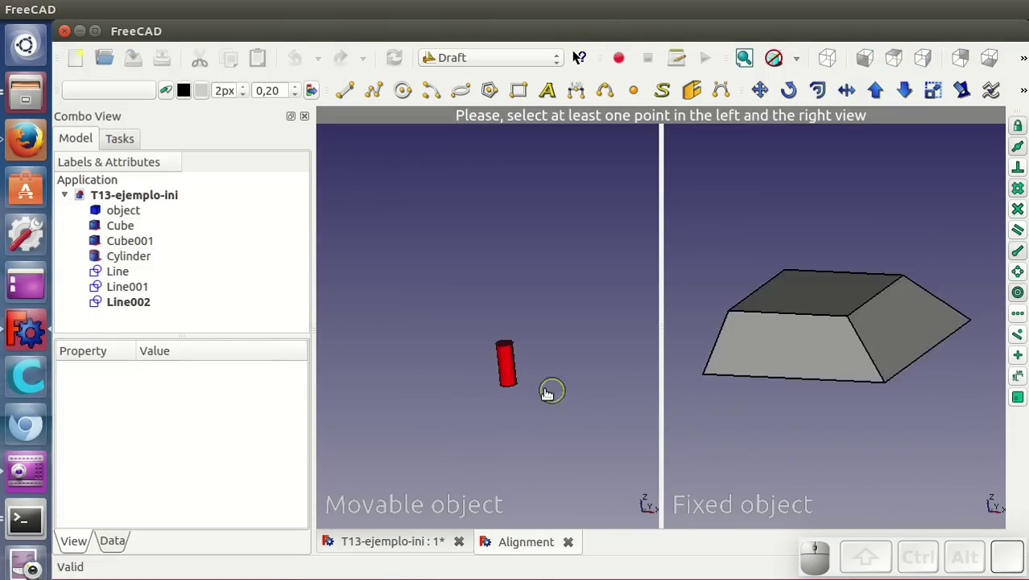
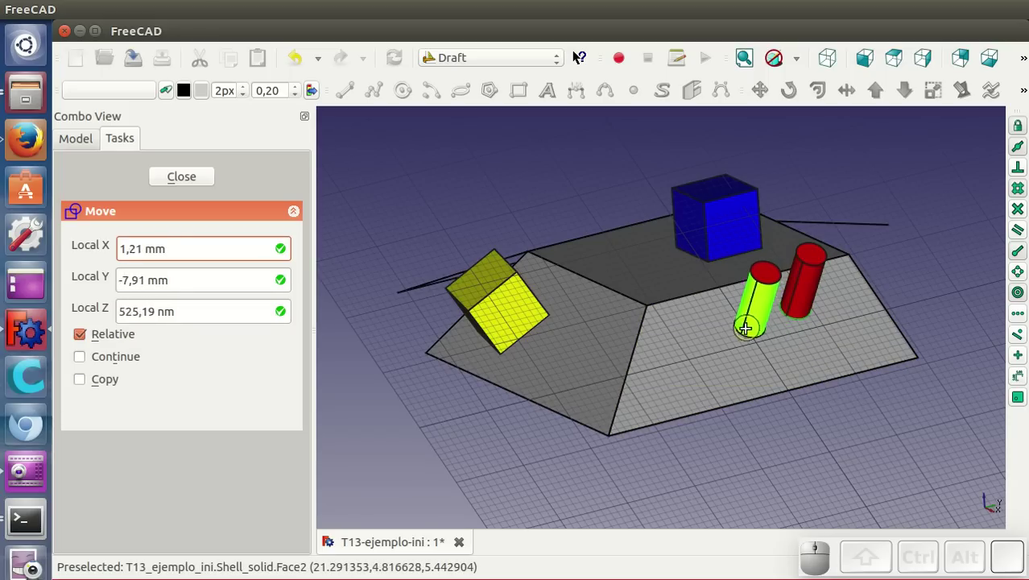
Switch to Wireframe, place the cylinder on a sloped face and orbit to inspect the finished scene.
click(803, 67)
click(812, 140)
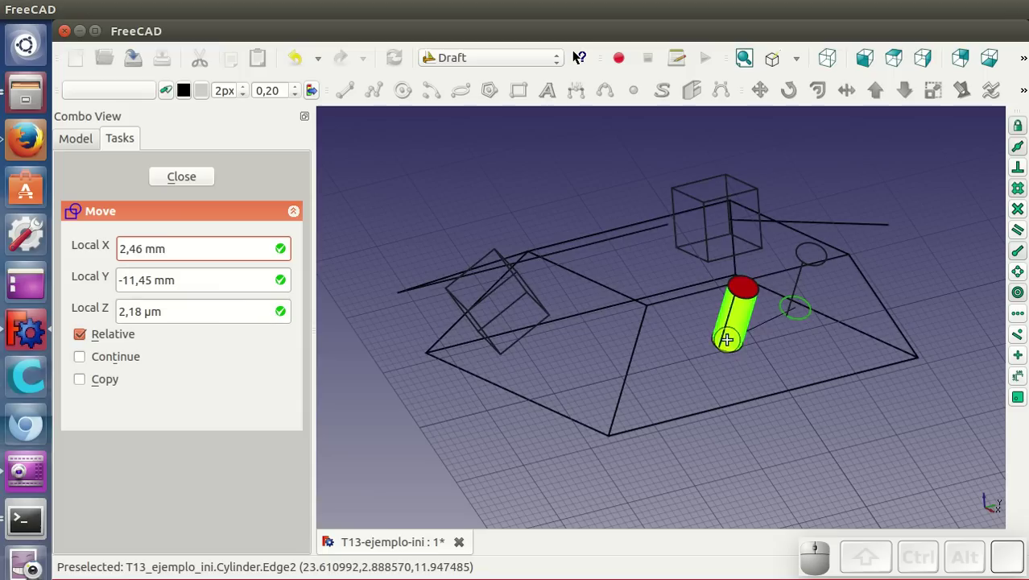
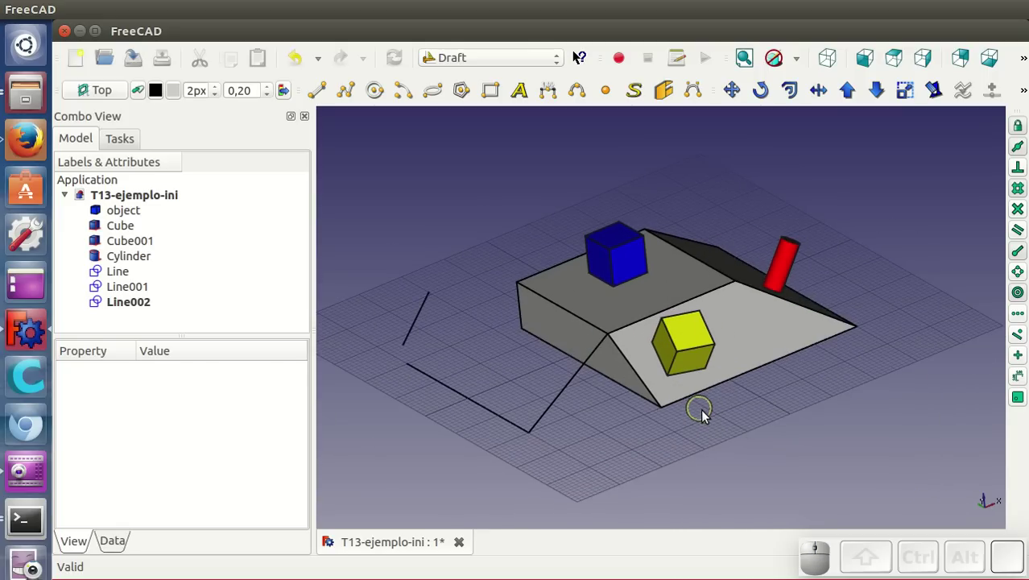
key(g)
key(r)
drag(771, 434, 846, 397)
drag(850, 391, 855, 370)
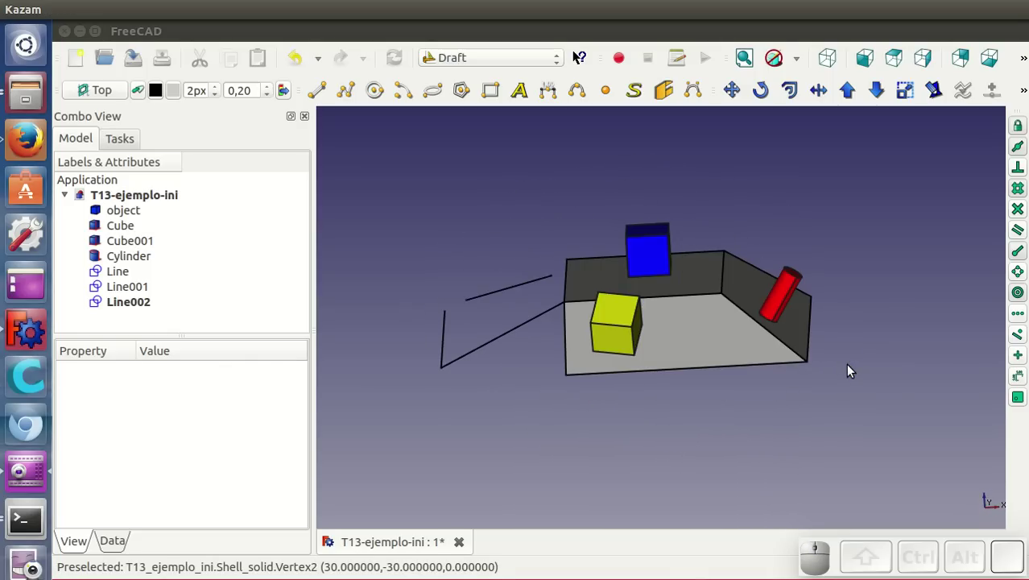
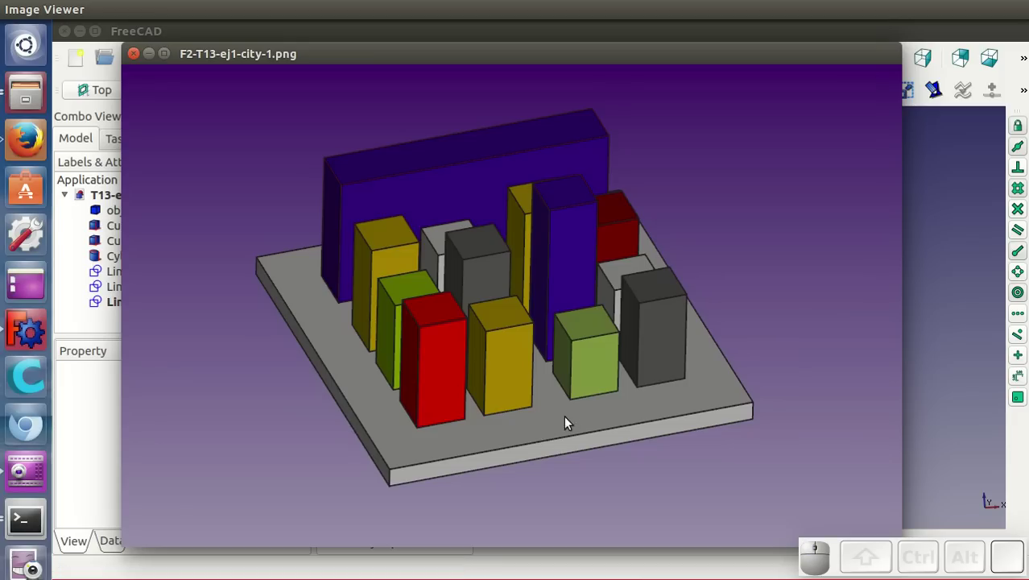
Step through the city exercise pictures in Image Viewer up to the dimensioned city-3 image.
drag(529, 414, 518, 379)
click(510, 370)
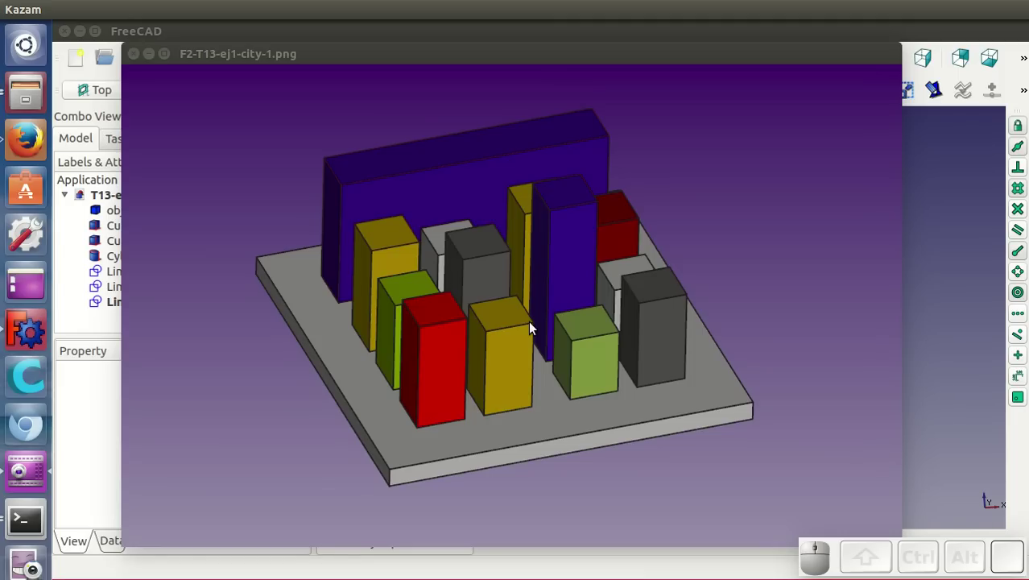
key(Right)
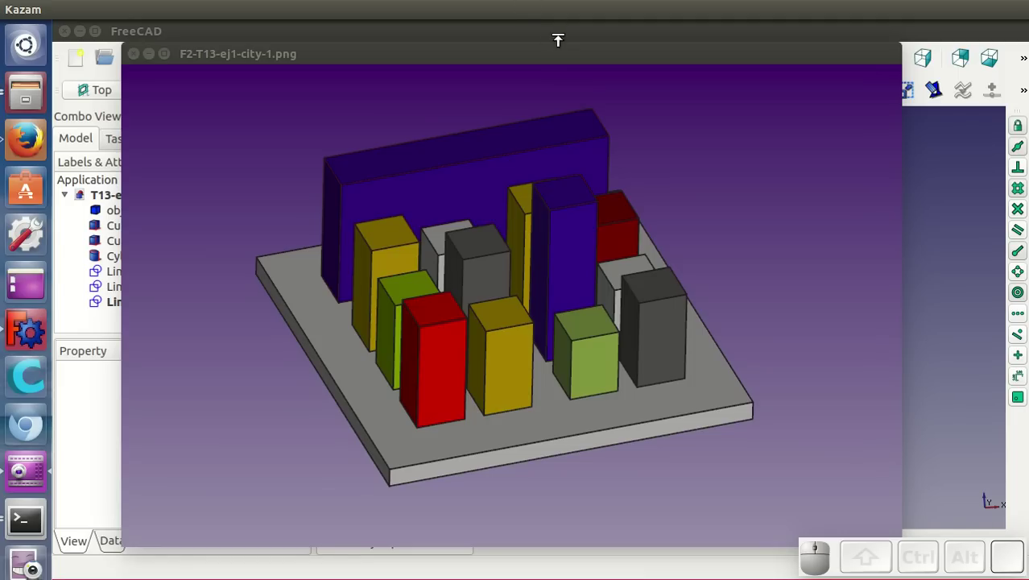
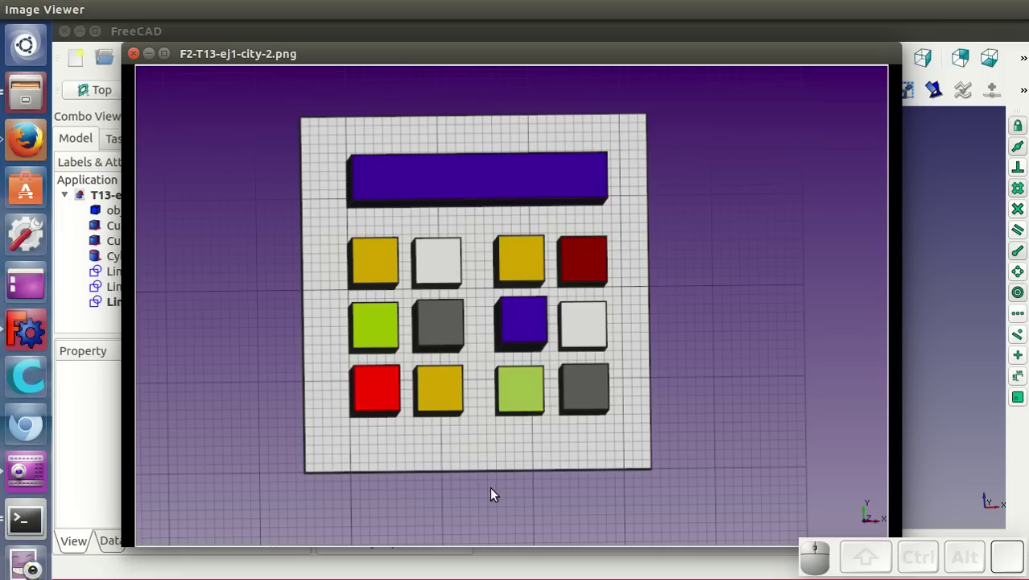
key(Left)
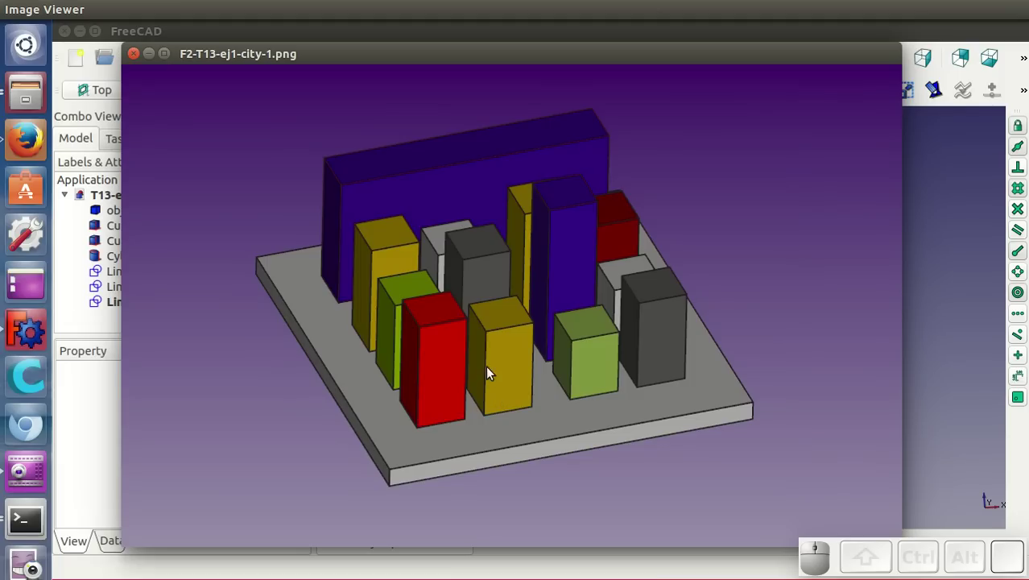
key(Right)
key(Right)
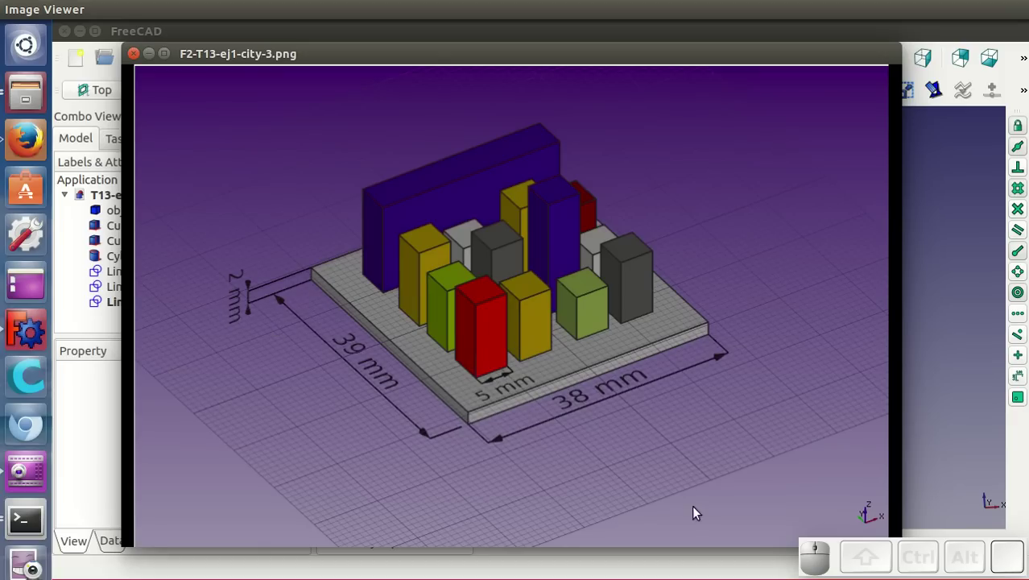
Page through the two button-panel pictures, including the dimensioned one, up to arma-medieval-1.
key(Right)
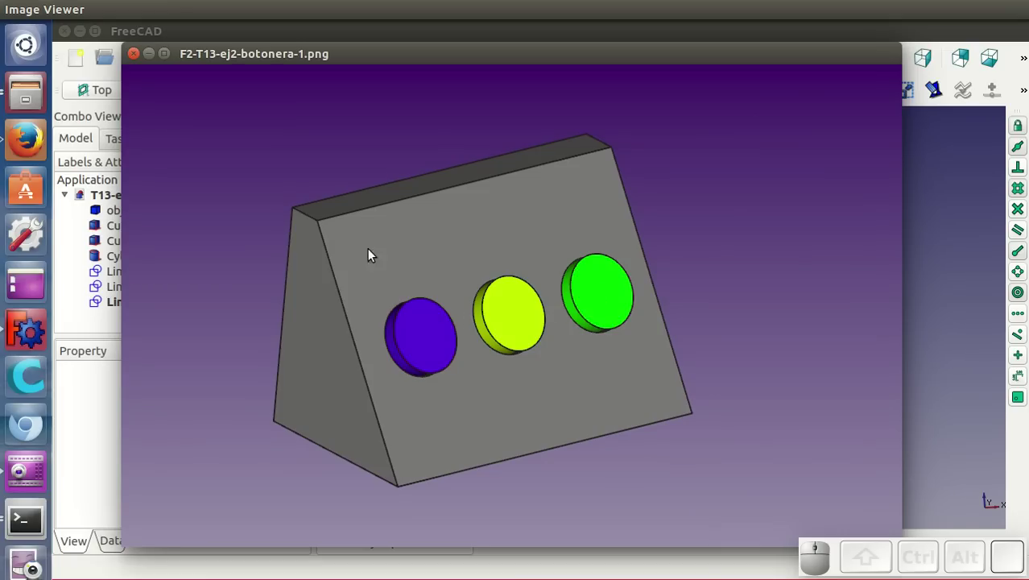
key(Right)
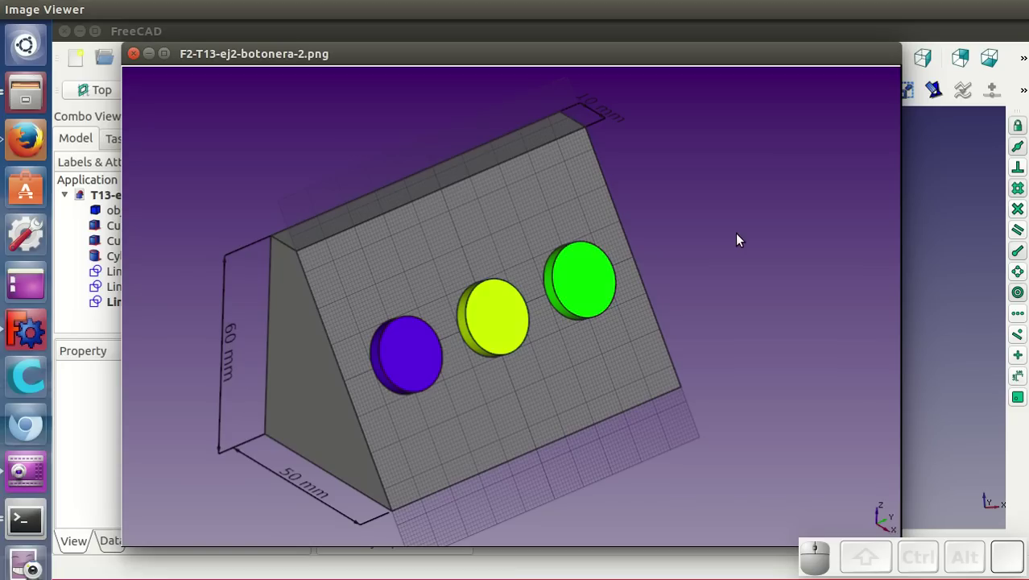
key(Right)
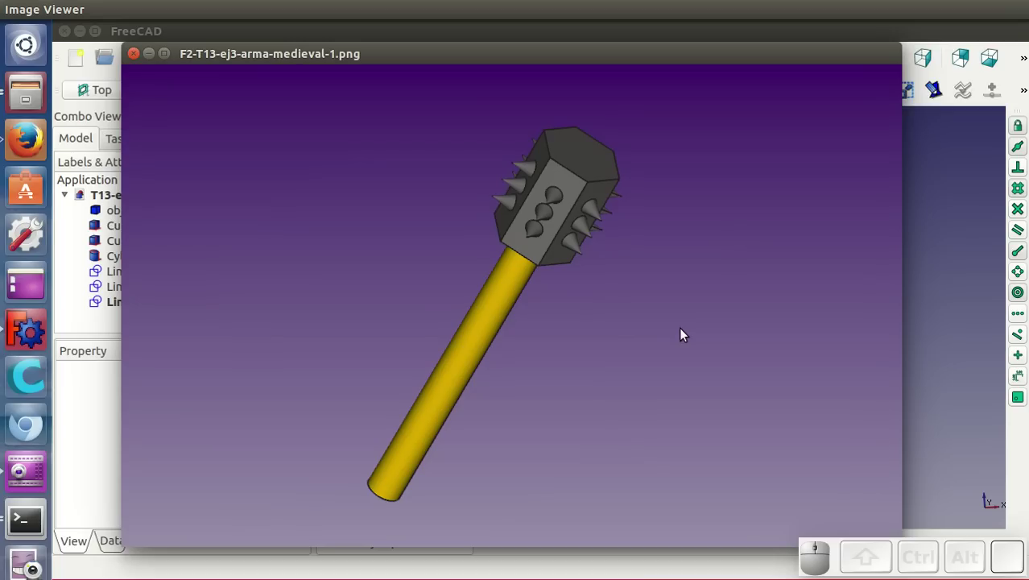
Advance through arma-medieval-2 to arma-medieval-3, the handle drawn 150 mm long and 16 mm across.
key(Right)
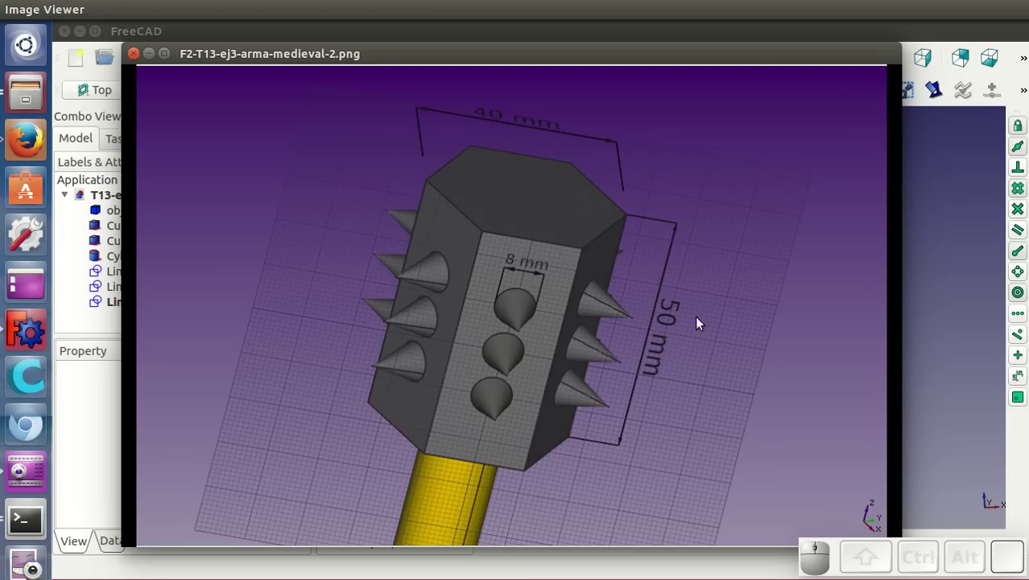
key(Right)
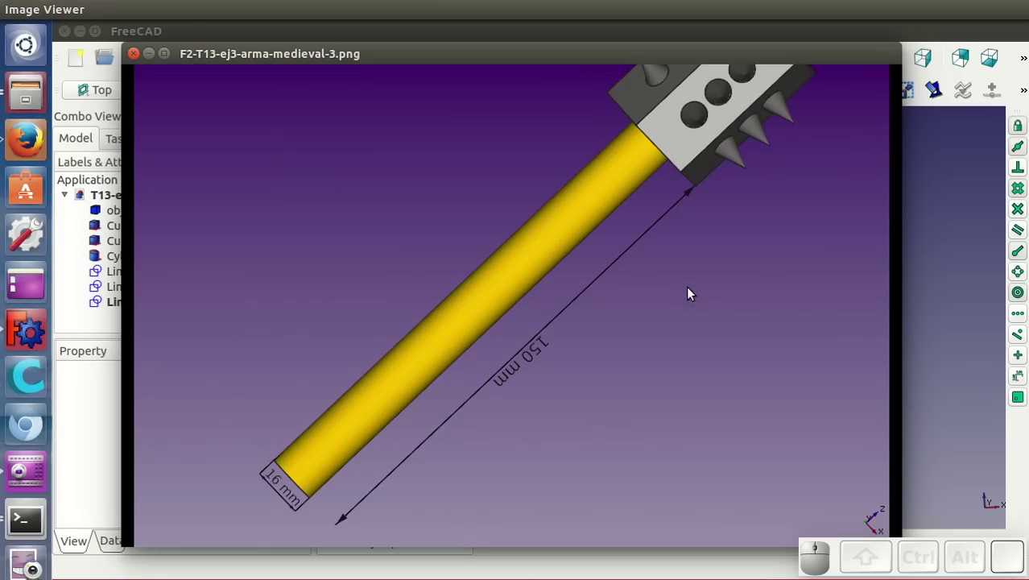